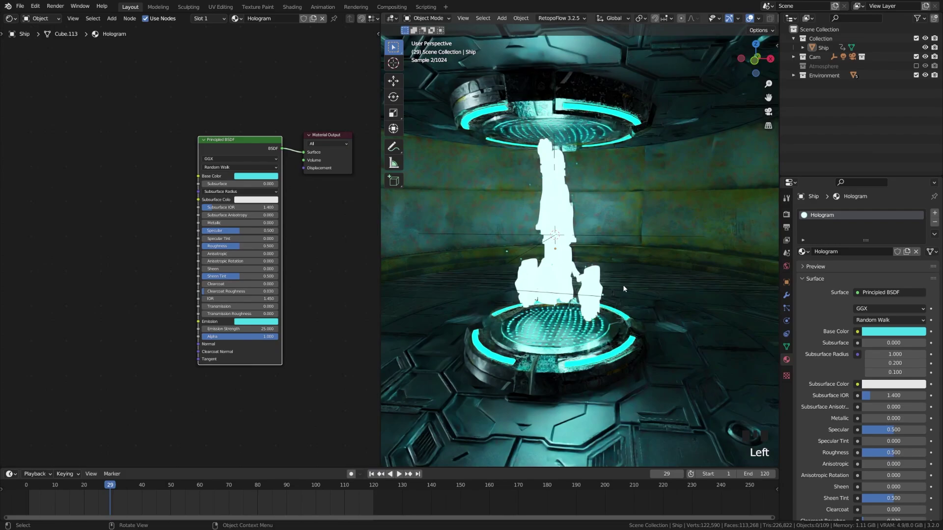
# - Hide the Environment collection so the ship stands alone on the black grid
pyautogui.moveTo(616, 345); pyautogui.dragTo(918, 76)
pyautogui.click(918, 76)
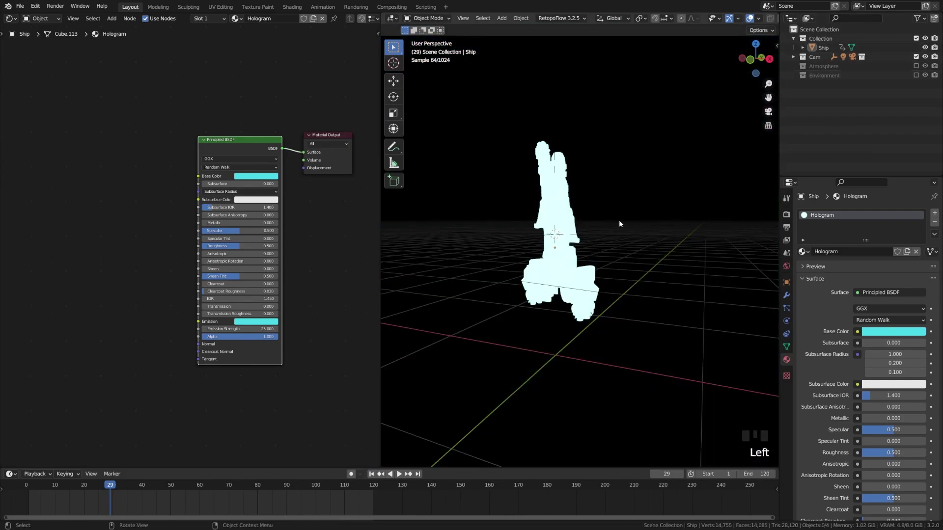
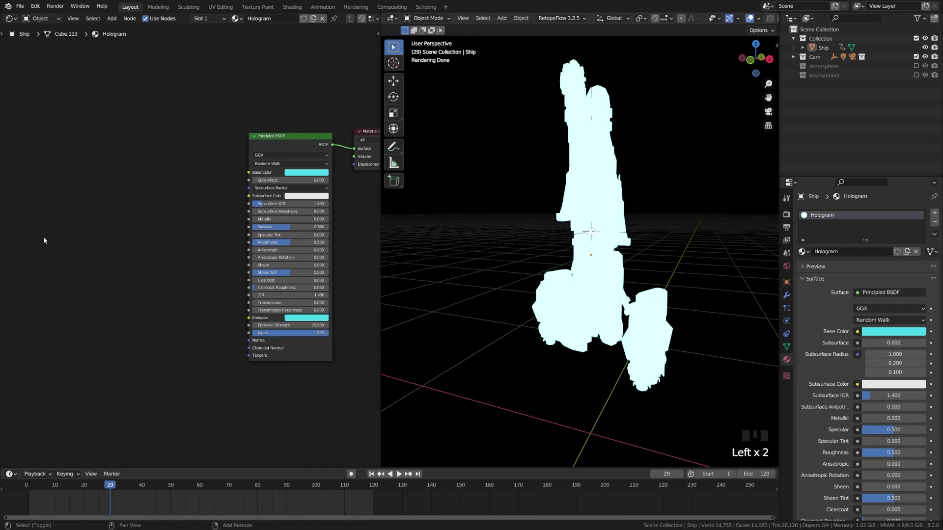
# - Add a Wave Texture and preview it on the ship via the Viewer node
pyautogui.press('shift+a')
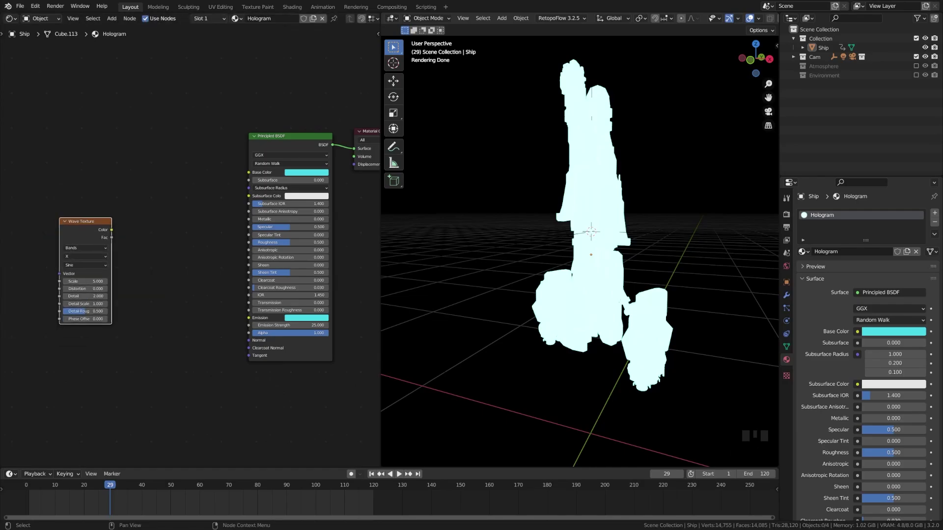
pyautogui.scroll(3)
pyautogui.moveTo(83, 322); pyautogui.dragTo(119, 225)
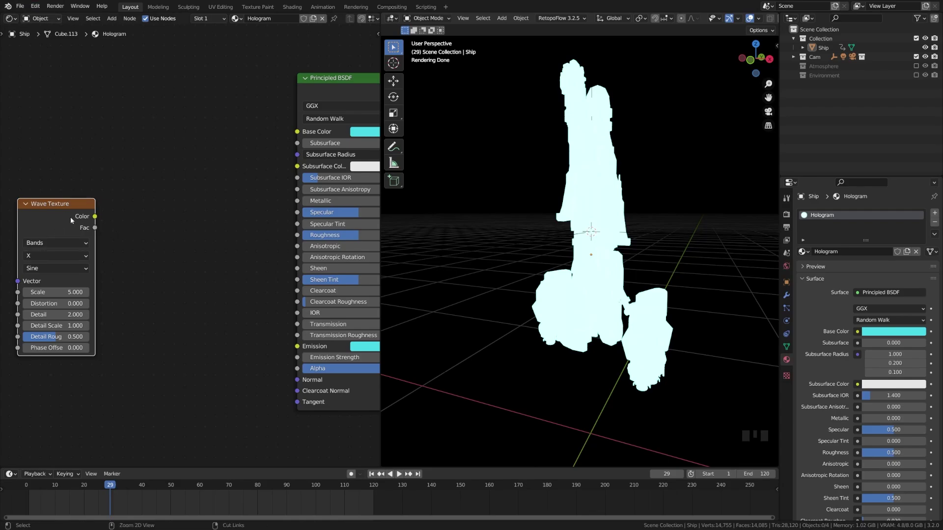
pyautogui.click(50, 214)
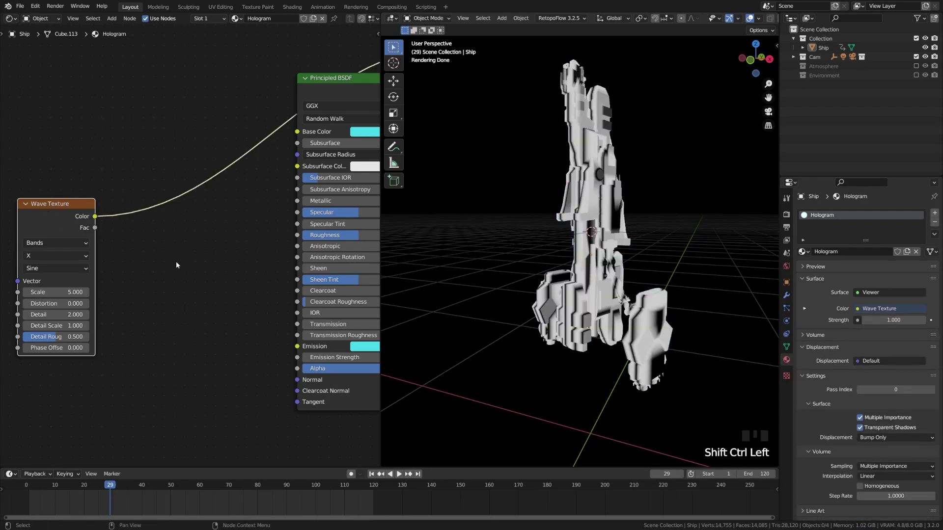
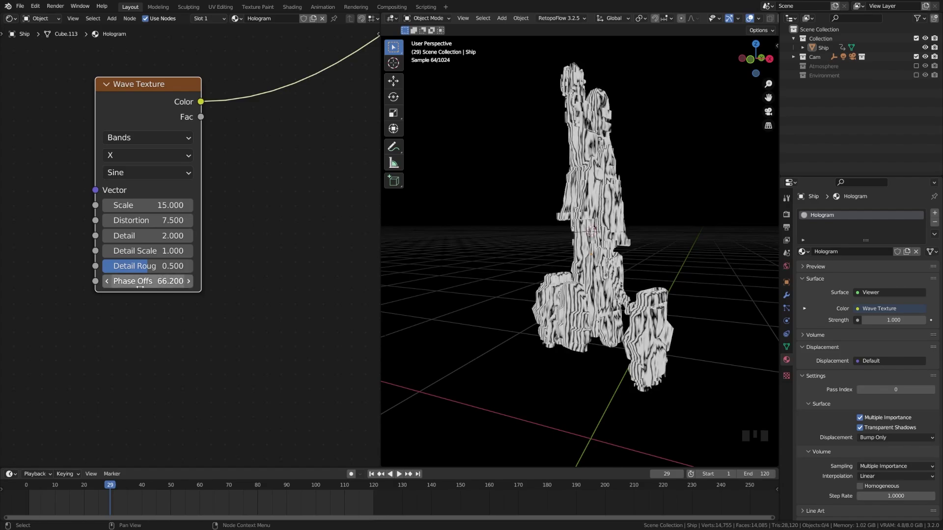
# - Undo the phase offset tweak, save, and scrub the timeline to check the wave bands move
pyautogui.press('ctrl+z')
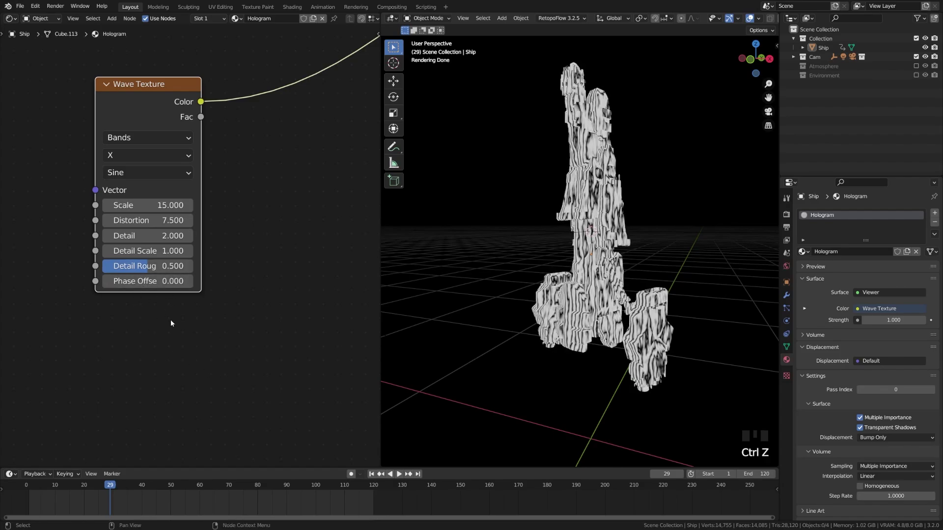
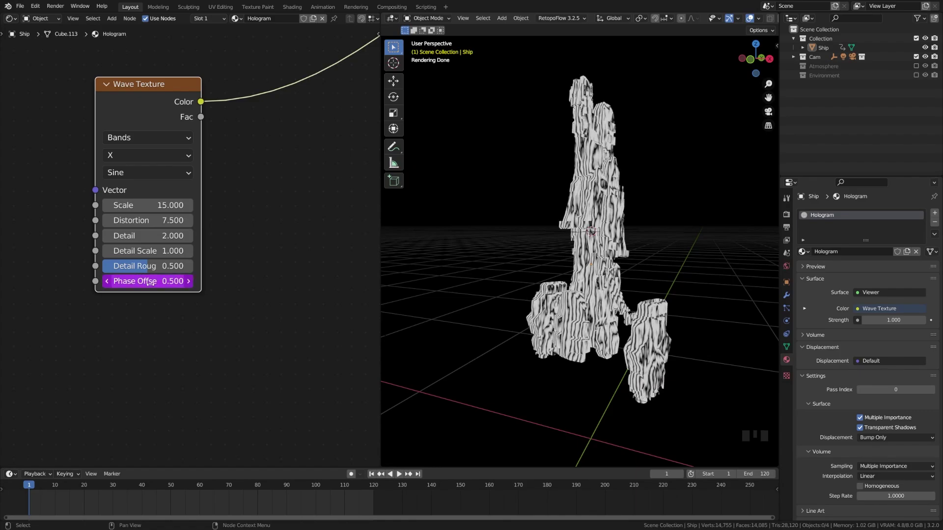
pyautogui.press('ctrl+s')
pyautogui.moveTo(398, 477); pyautogui.dragTo(566, 349)
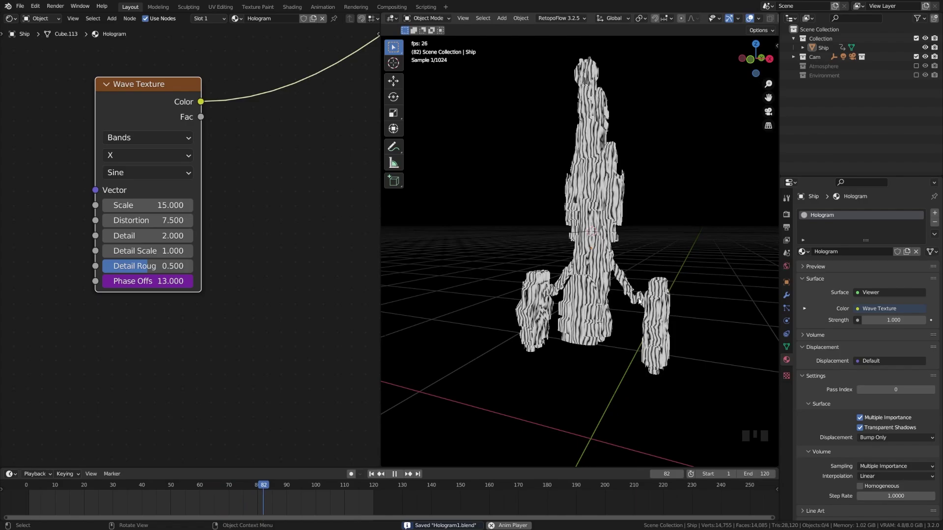
pyautogui.moveTo(395, 476); pyautogui.dragTo(574, 322)
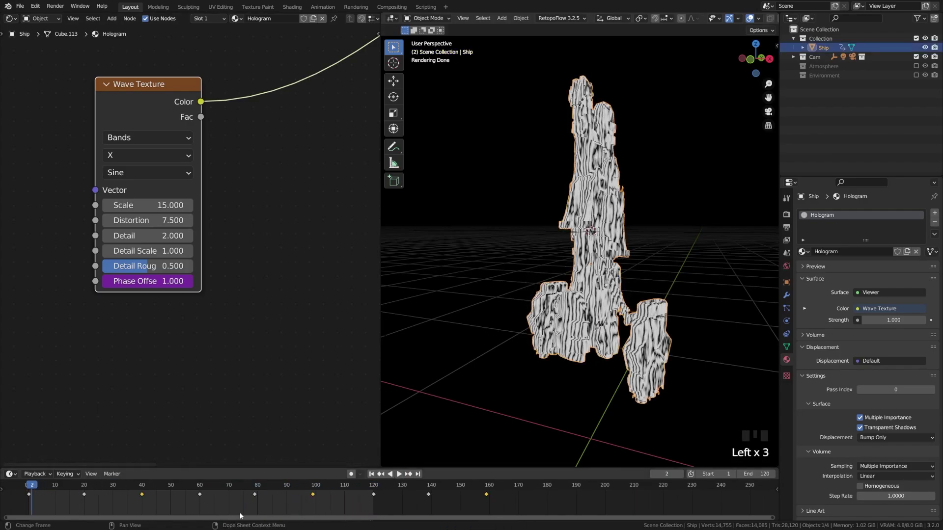
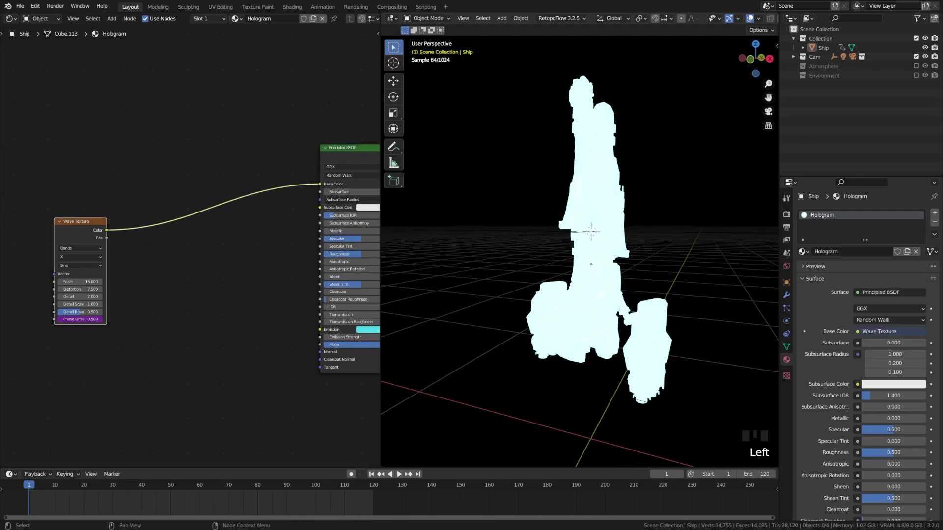
# - Zoom the node view while wiring Generated coordinates through Mapping into the Wave Texture
pyautogui.scroll(3)
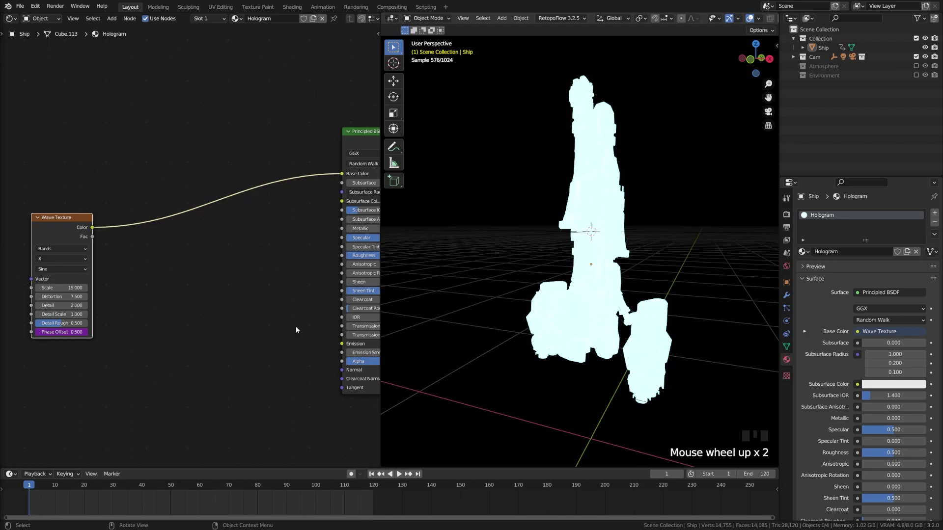
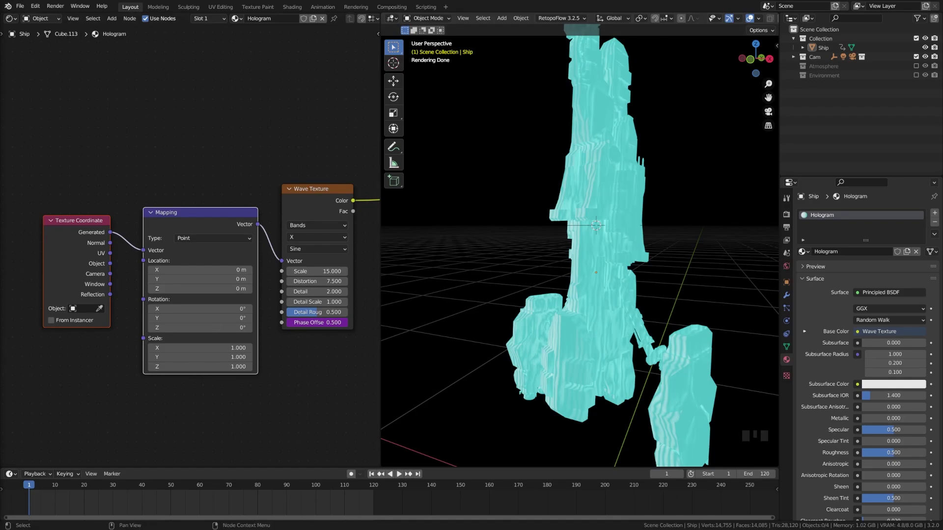
pyautogui.scroll(3)
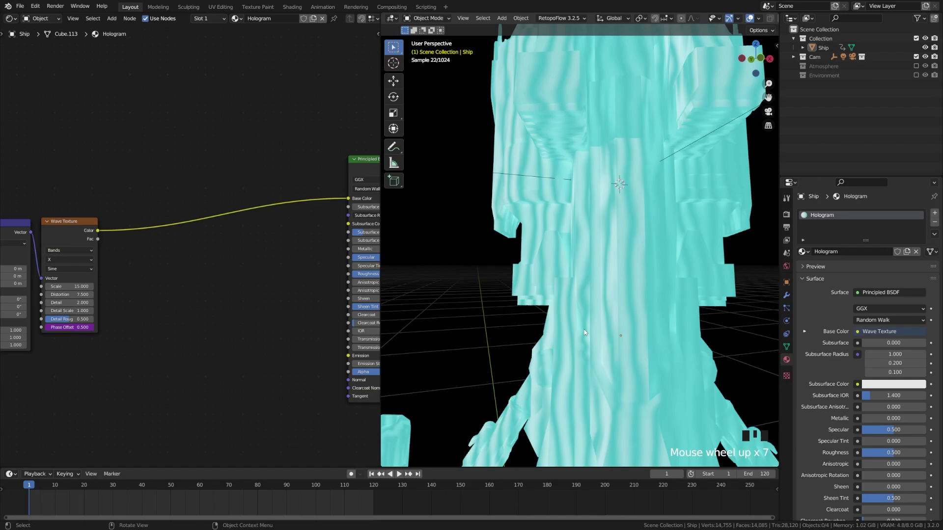
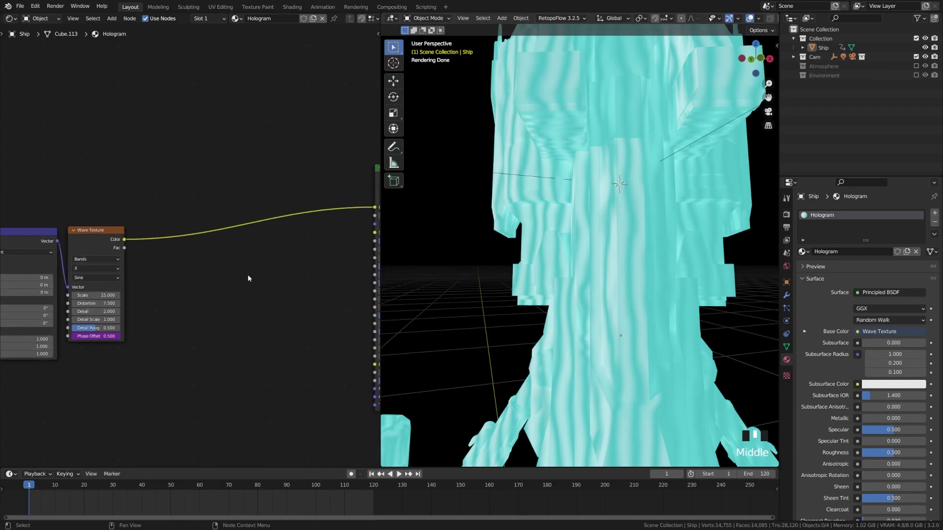
# - Insert a Constant ColorRamp after the wave and move its stop to 0.225 for hard-edged stripes
pyautogui.press('shift+a')
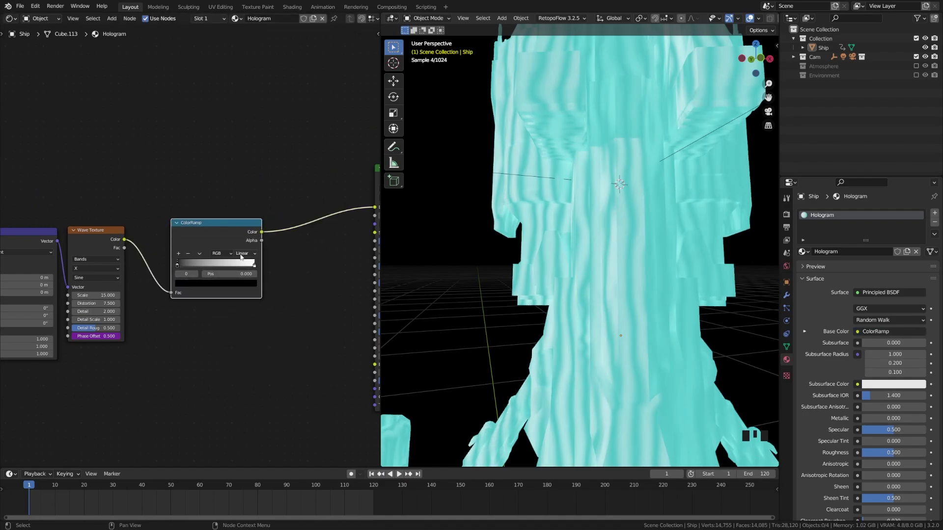
pyautogui.moveTo(250, 256); pyautogui.dragTo(227, 268)
pyautogui.moveTo(226, 268); pyautogui.dragTo(221, 273)
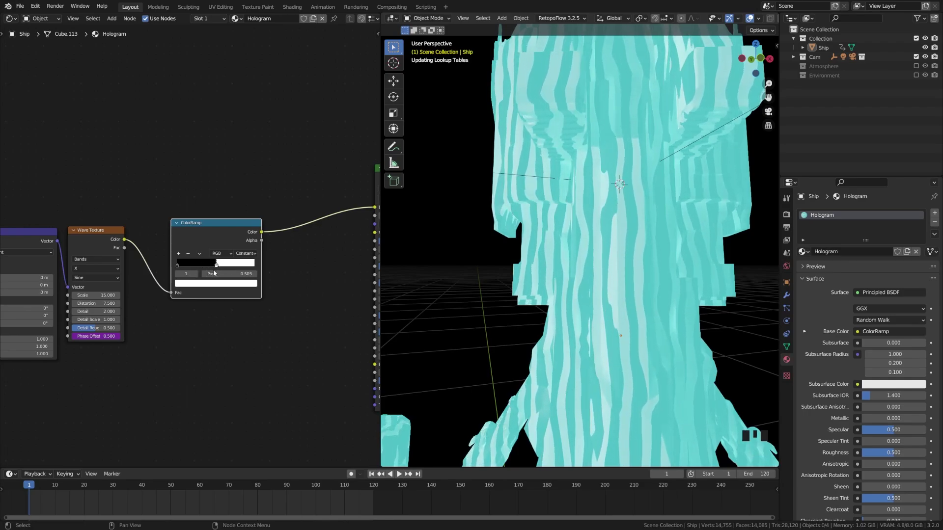
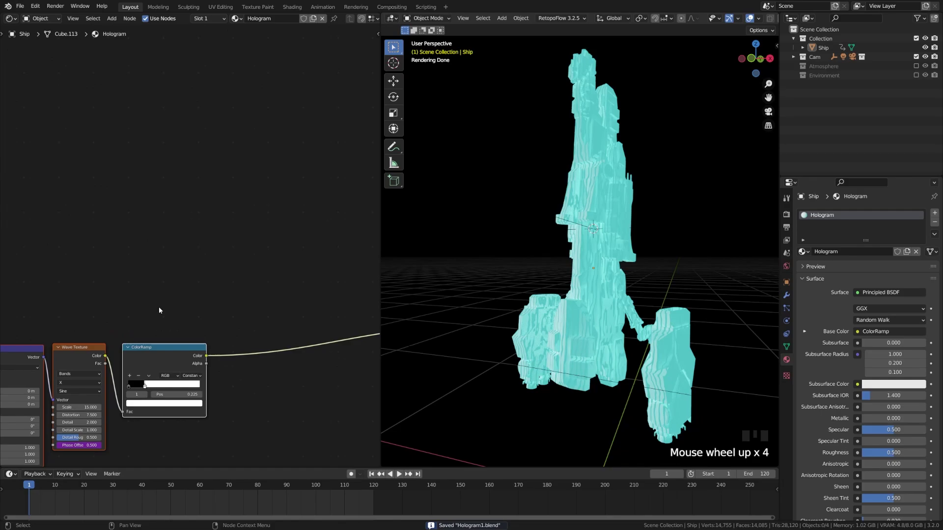
pyautogui.moveTo(156, 317); pyautogui.dragTo(147, 258)
# - Add a Layer Weight node and preview its Facing edge mask on the ship from several angles
pyautogui.press('shift+a')
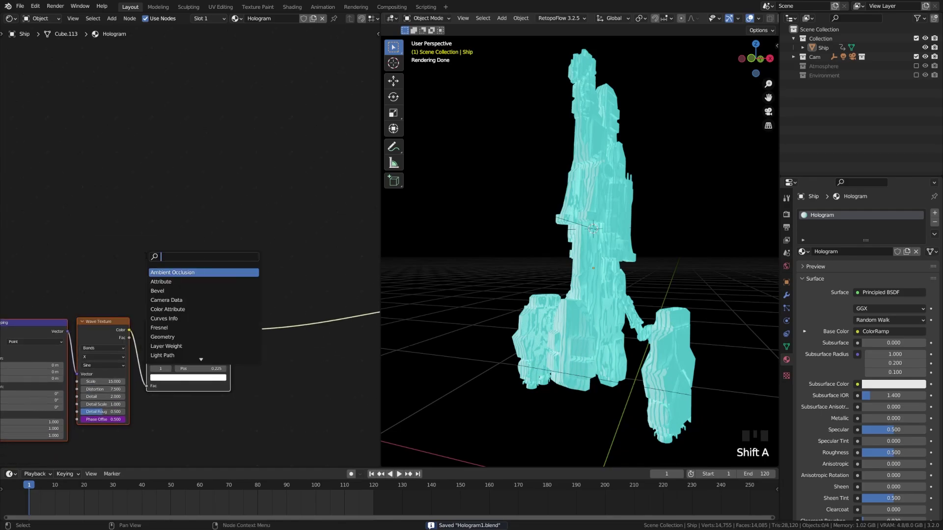
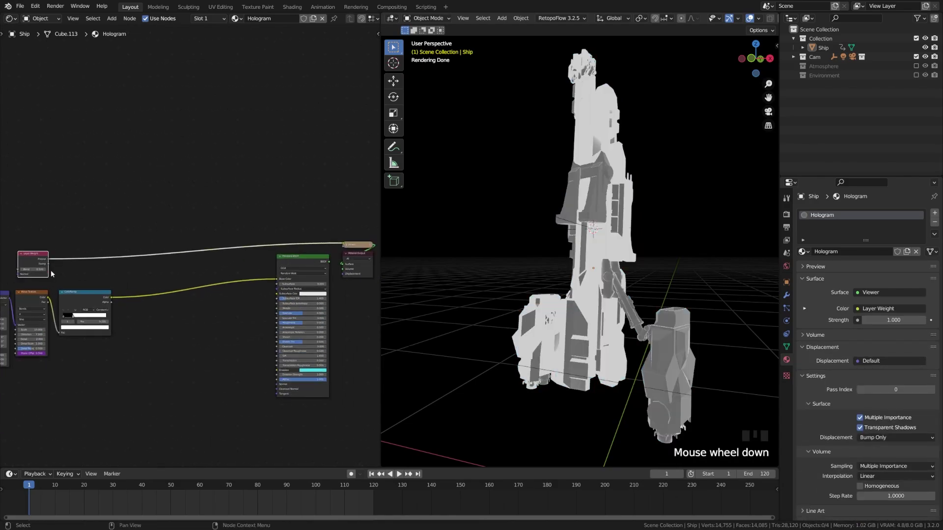
pyautogui.click(51, 266)
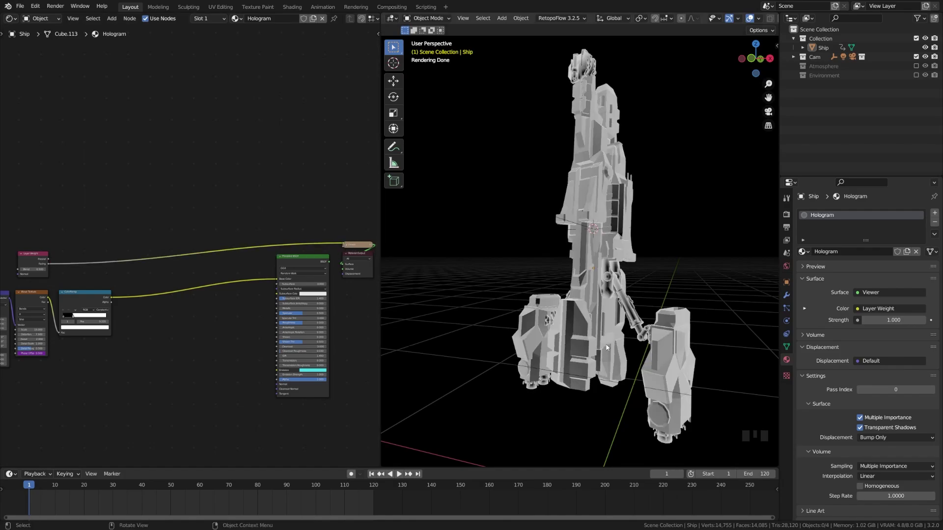
pyautogui.moveTo(567, 331); pyautogui.dragTo(534, 332)
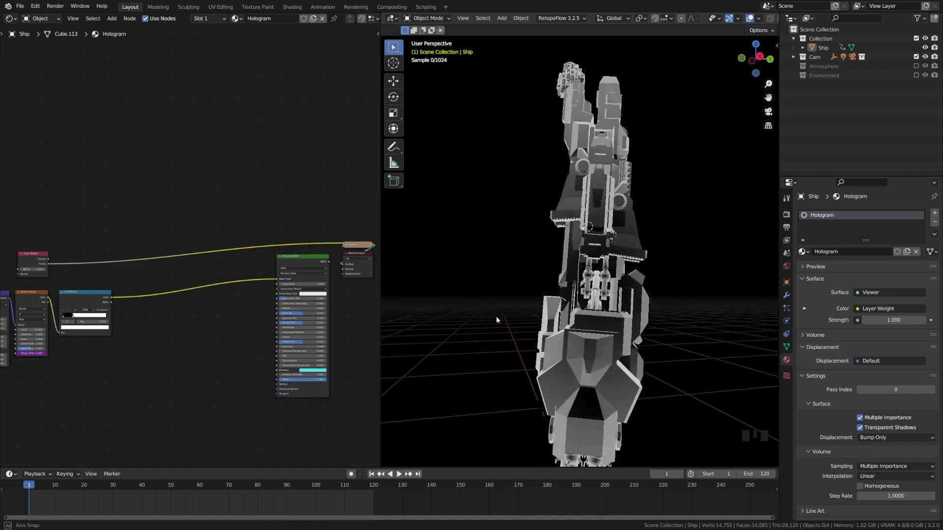
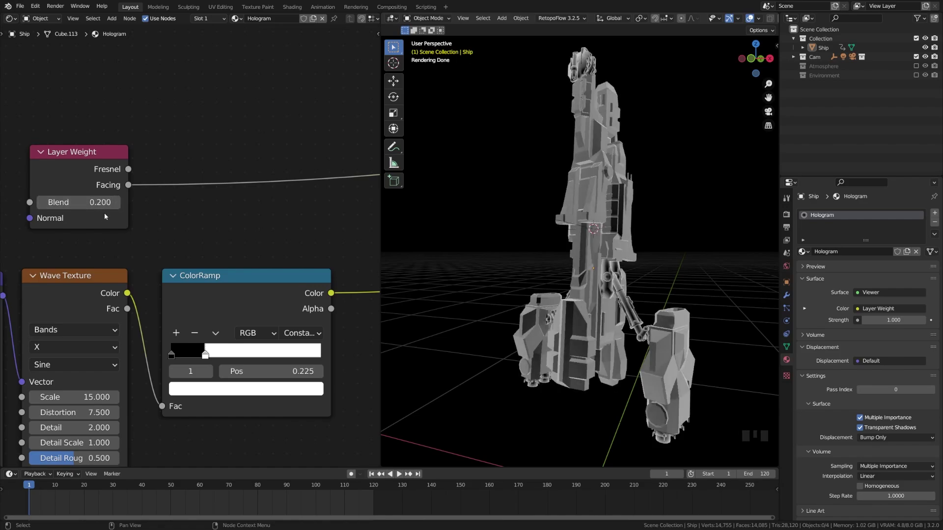
pyautogui.moveTo(603, 265); pyautogui.dragTo(588, 295)
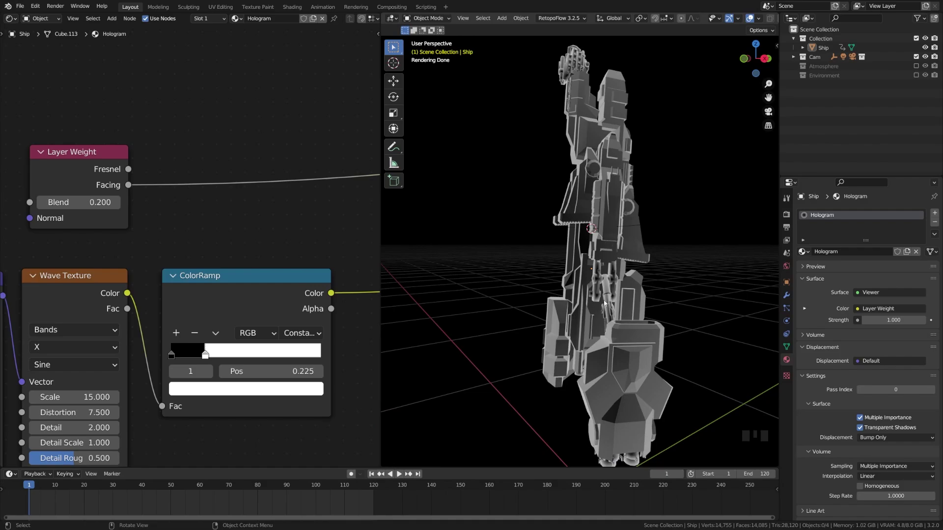
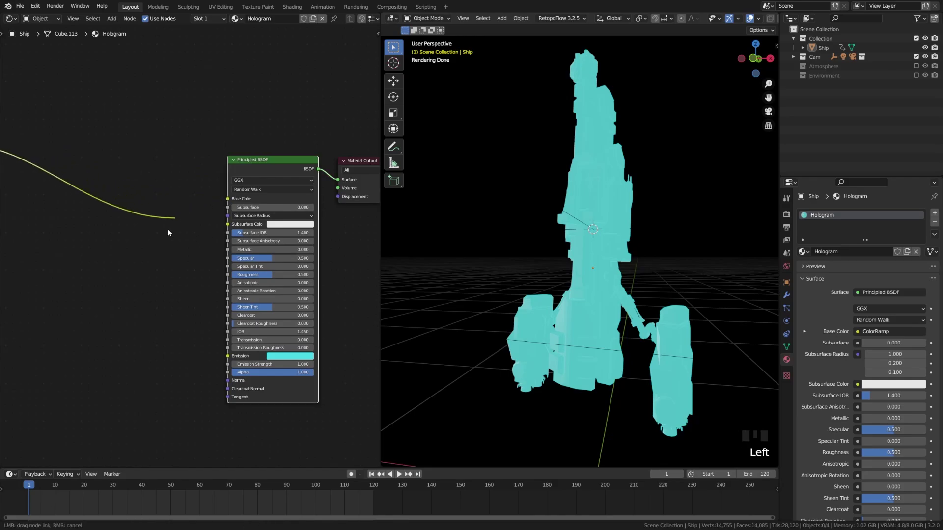
# - Frame all hologram nodes and pull the edge-mask ramp link off the Principled BSDF base colour
pyautogui.moveTo(615, 262); pyautogui.dragTo(613, 268)
pyautogui.scroll(-3)
pyautogui.moveTo(121, 198); pyautogui.dragTo(128, 222)
pyautogui.moveTo(128, 222); pyautogui.dragTo(123, 227)
pyautogui.press('ctrl+z')
pyautogui.moveTo(316, 303); pyautogui.dragTo(284, 354)
pyautogui.click(284, 354)
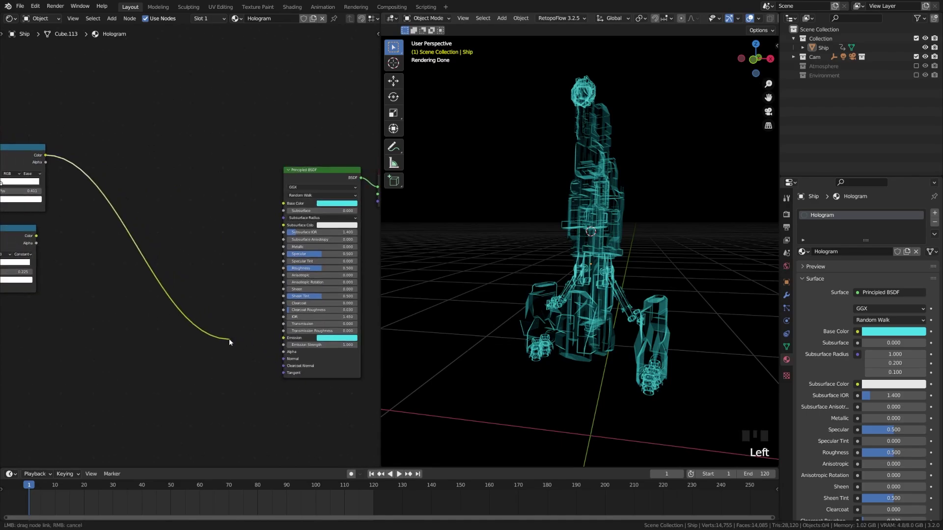
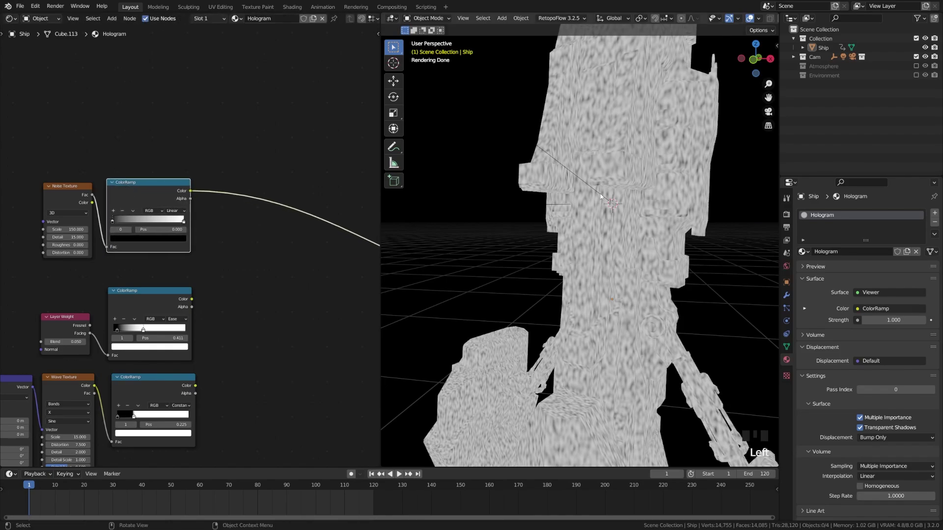
# - Zoom in on the Noise Texture's ColorRamp to adjust its interpolation
pyautogui.scroll(3)
pyautogui.moveTo(201, 218); pyautogui.dragTo(240, 268)
pyautogui.scroll(3)
pyautogui.moveTo(204, 247); pyautogui.dragTo(221, 271)
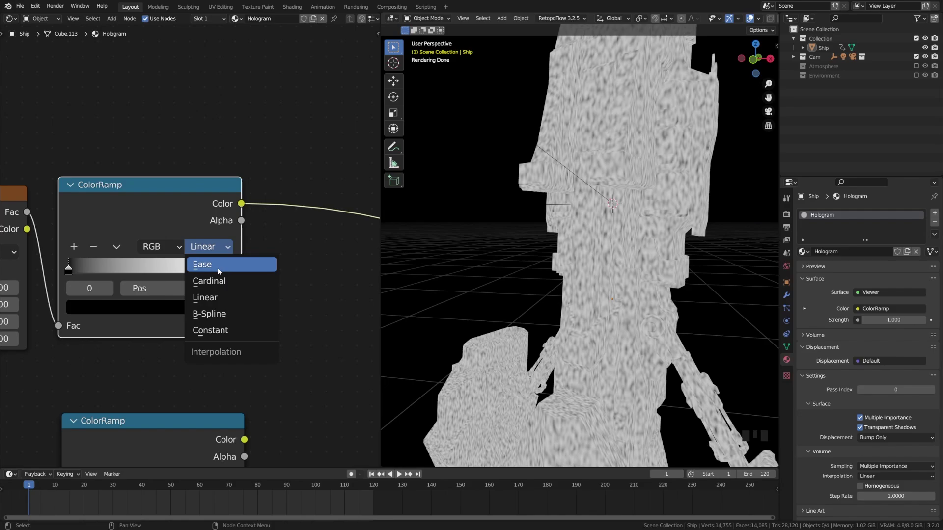
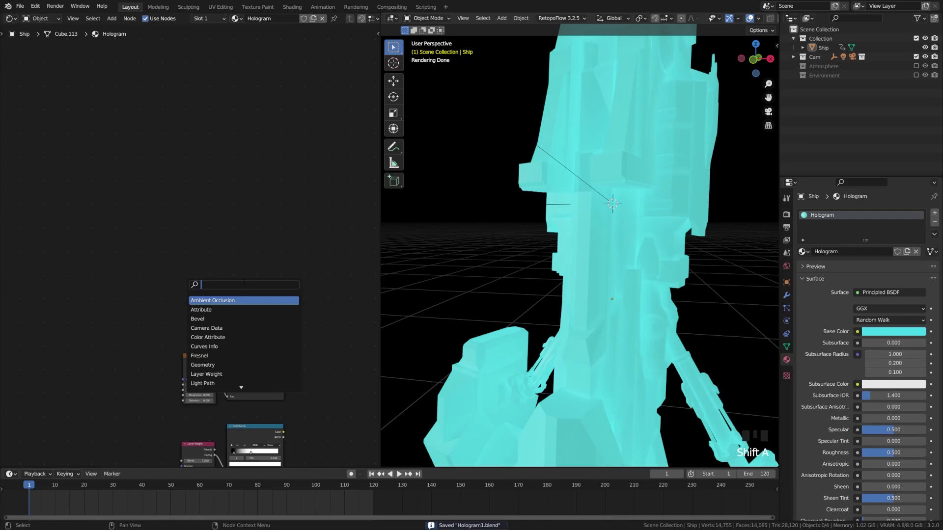
# - Add a Gradient Texture above the noise mask and preview it on the ship
pyautogui.press('BackSpace')
pyautogui.press('BackSpace')
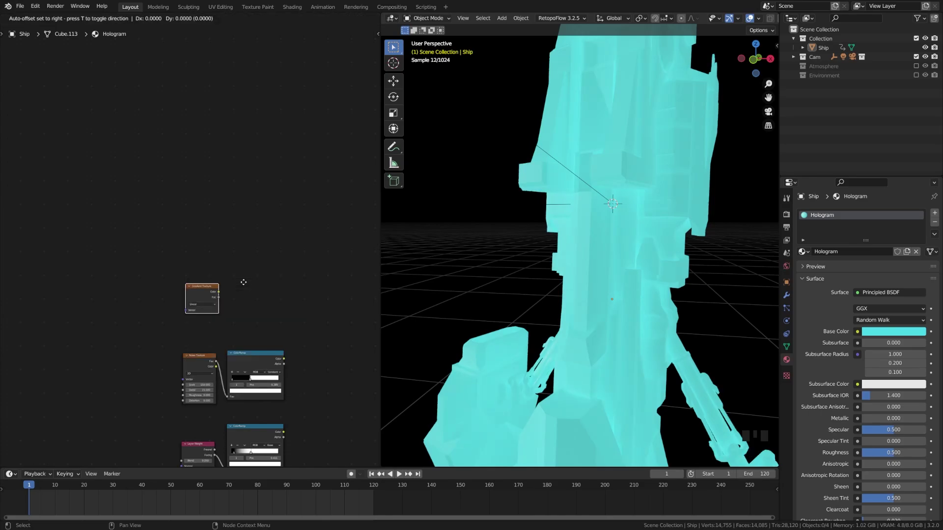
pyautogui.scroll(3)
pyautogui.scroll(-3)
pyautogui.scroll(3)
pyautogui.moveTo(236, 379); pyautogui.dragTo(138, 228)
pyautogui.click(138, 228)
pyautogui.scroll(-3)
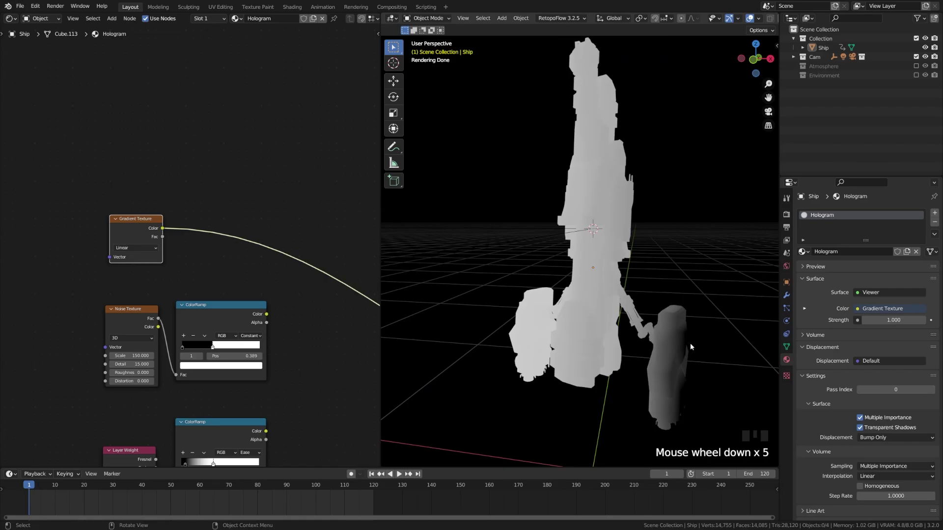
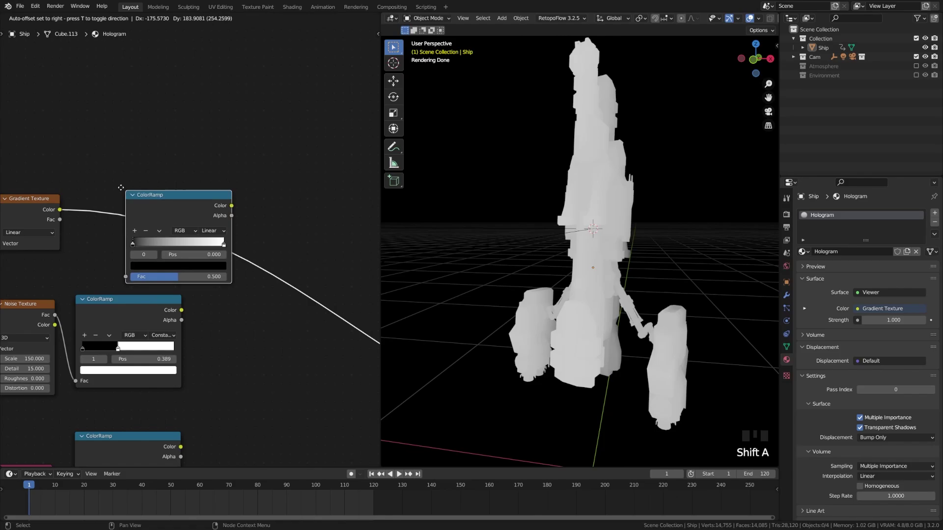
# - Place a ColorRamp after the gradient, adjust its first stop, and save the file
pyautogui.moveTo(154, 230); pyautogui.dragTo(92, 241)
pyautogui.moveTo(92, 241); pyautogui.dragTo(265, 329)
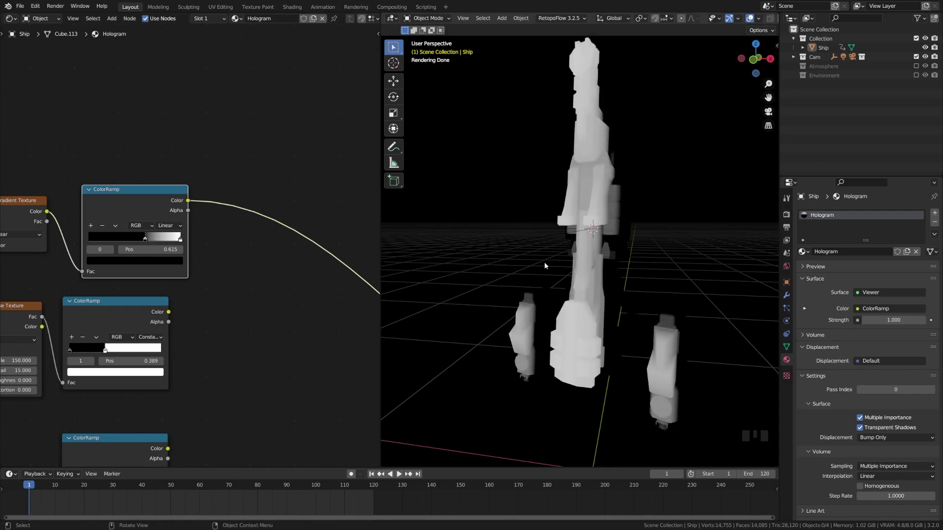
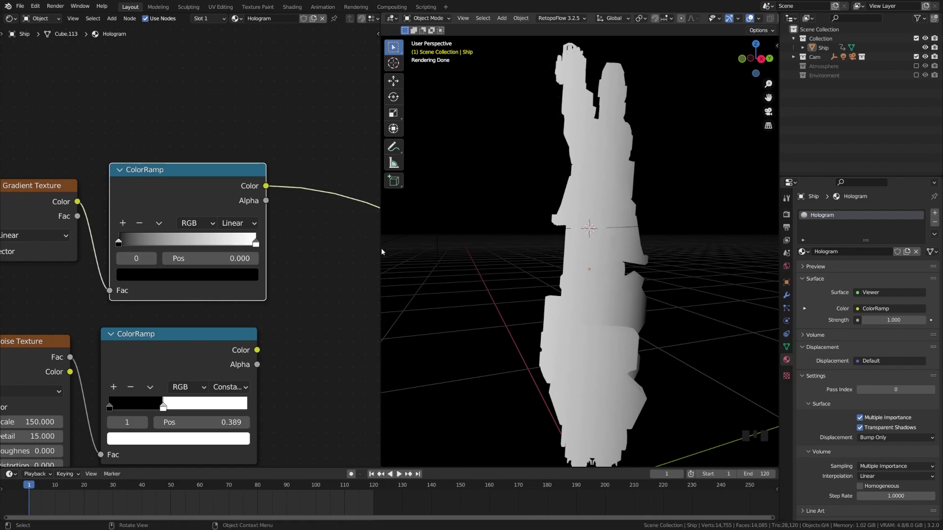
pyautogui.press('ctrl+s')
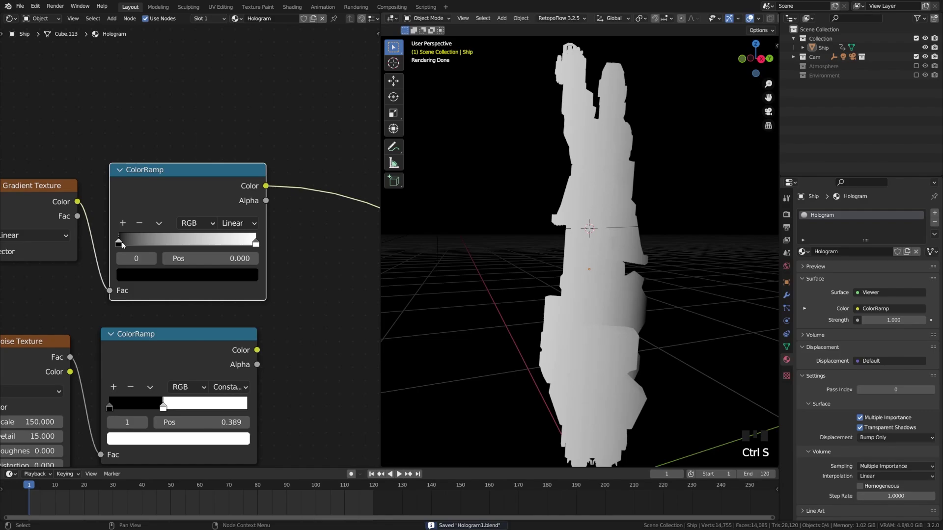
# - Add middle stops with black ends to narrow the gradient ramp into a thin white band
pyautogui.moveTo(121, 245); pyautogui.dragTo(256, 250)
pyautogui.moveTo(259, 245); pyautogui.dragTo(213, 278)
pyautogui.click(199, 281)
pyautogui.click(201, 278)
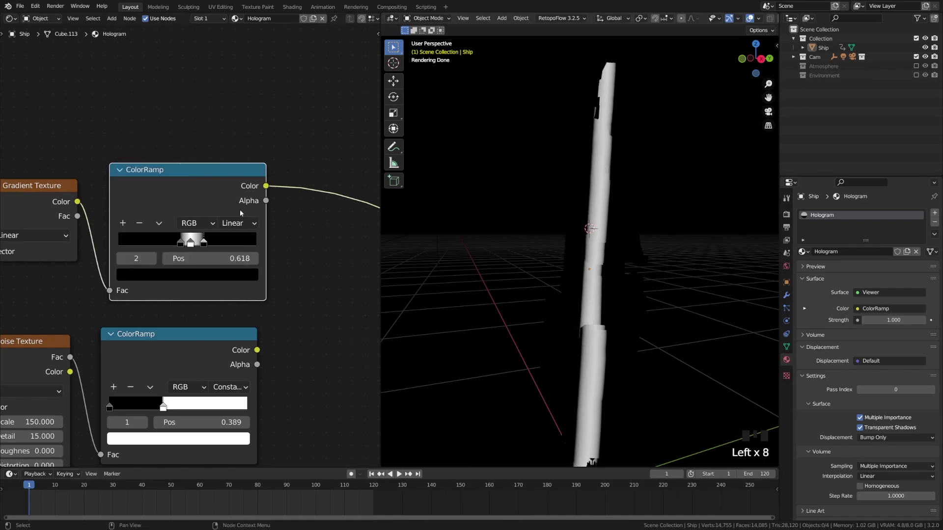
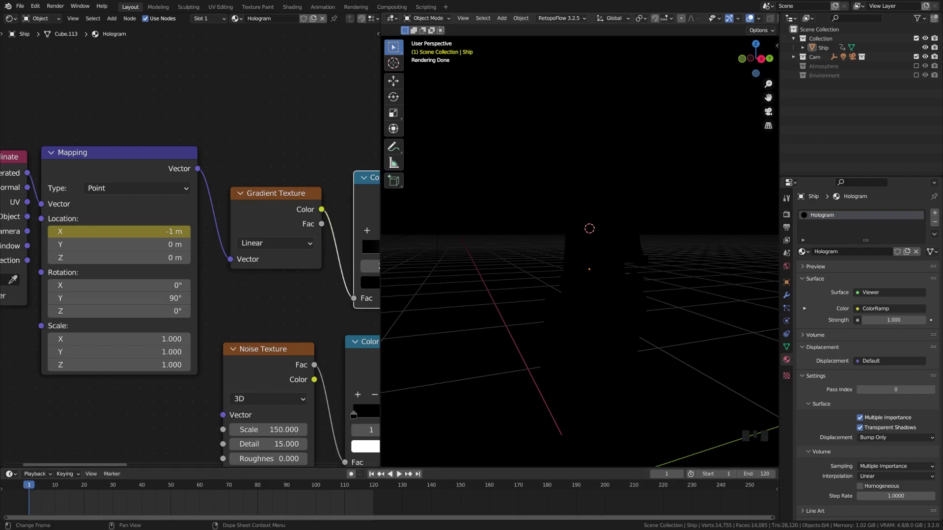
# - Advance the timeline to frame 60 to key the Mapping X location there
pyautogui.moveTo(40, 489); pyautogui.dragTo(201, 510)
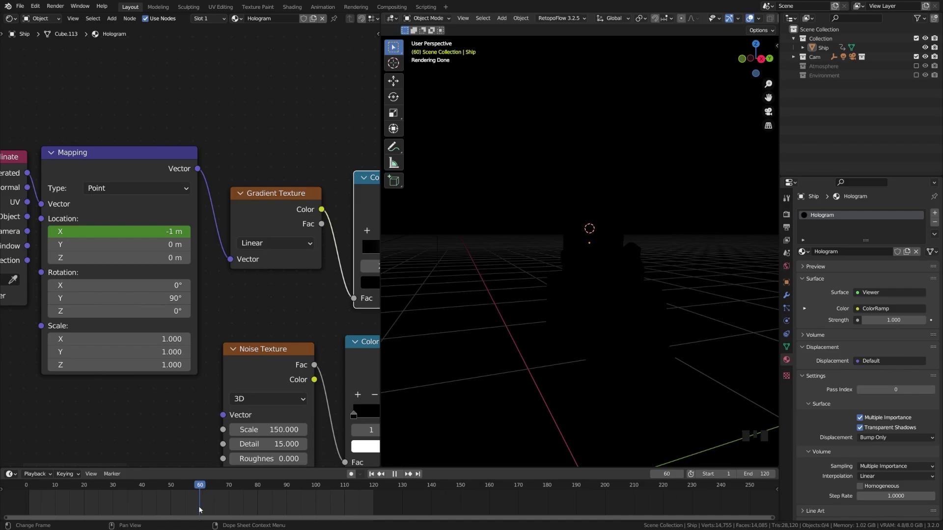
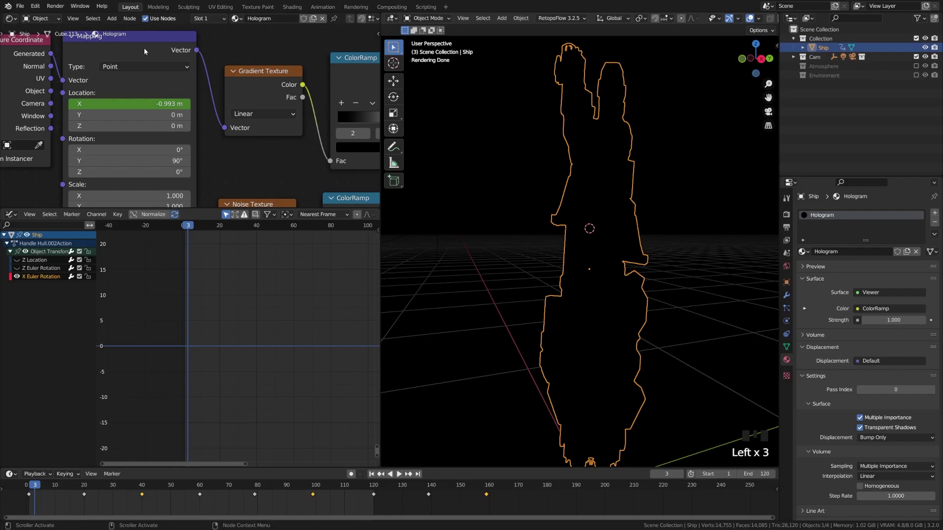
# - Select all keyframes of the Mapping X Default Value curve and make it cyclic via Shift+E
pyautogui.click(146, 50)
pyautogui.click(12, 296)
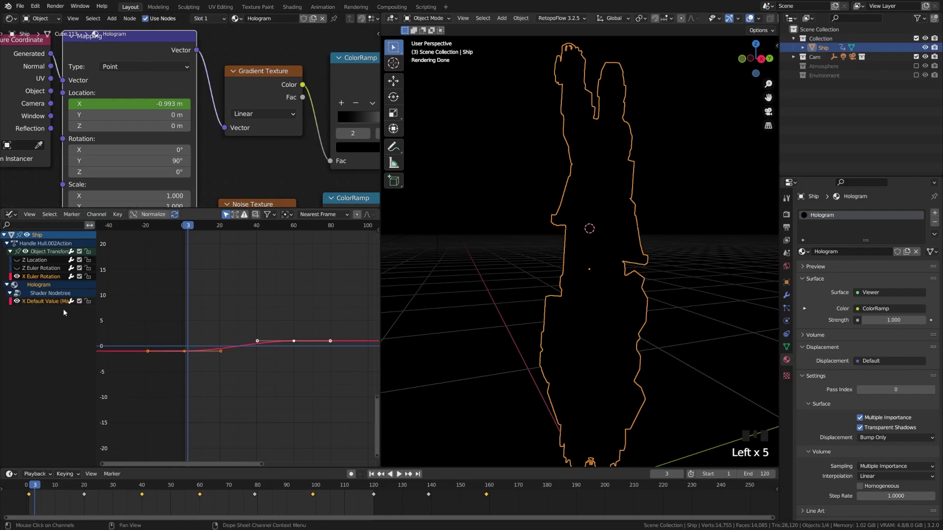
pyautogui.click(20, 277)
pyautogui.click(130, 286)
pyautogui.press('a')
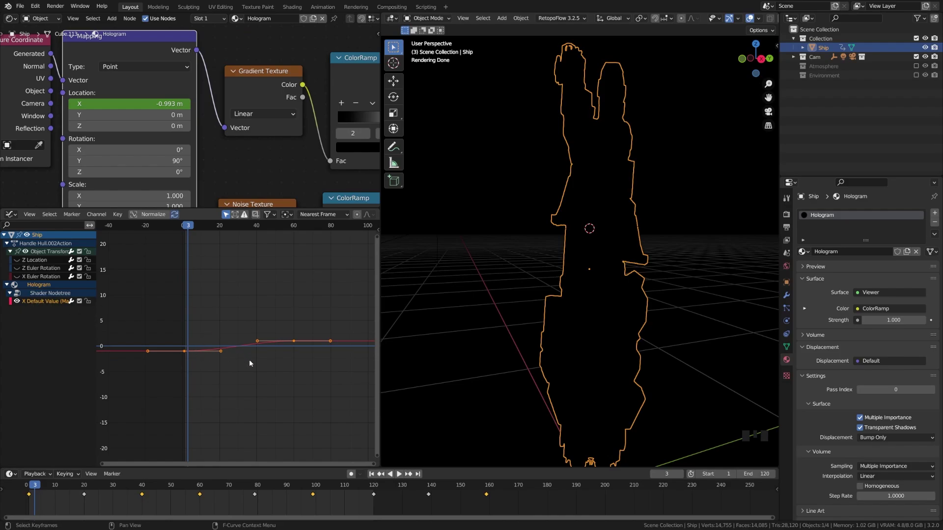
pyautogui.press('shift+e')
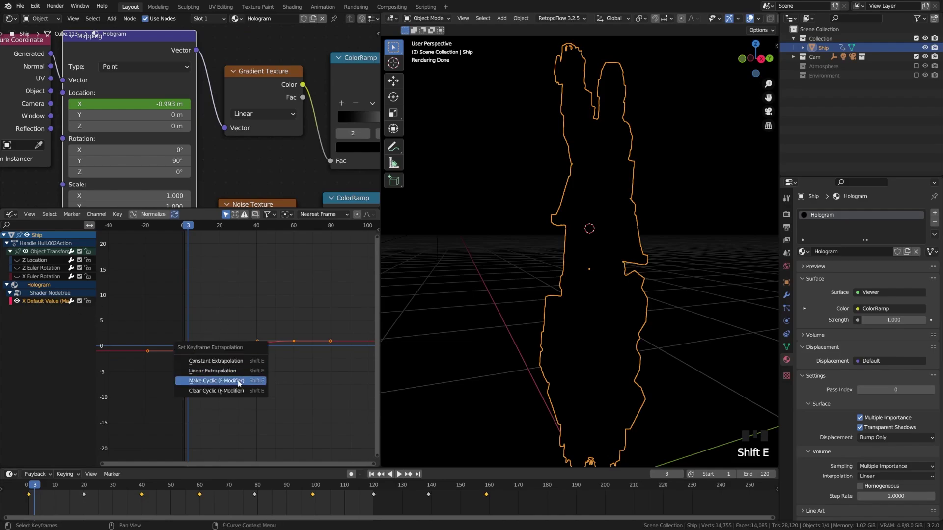
# - Play the looping sweep and orbit the ship to watch the band travel across it
pyautogui.press('a')
pyautogui.moveTo(191, 228); pyautogui.dragTo(402, 475)
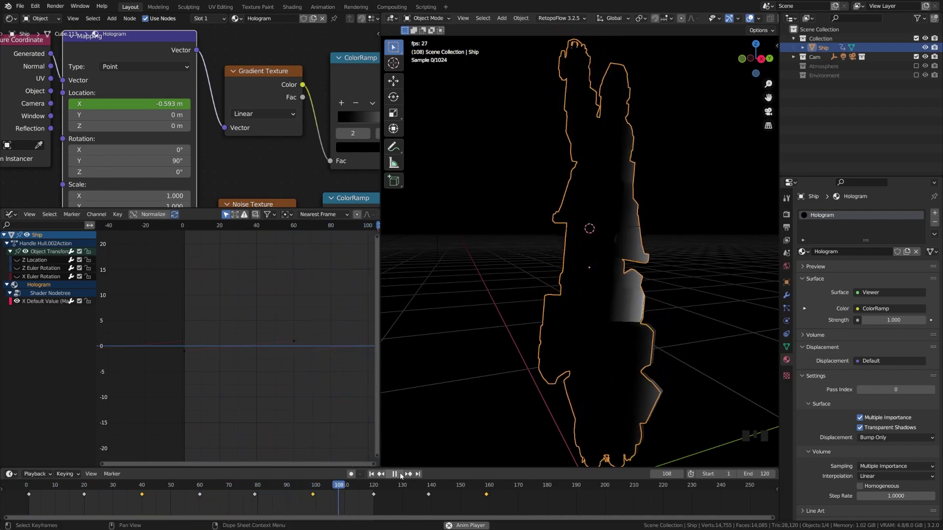
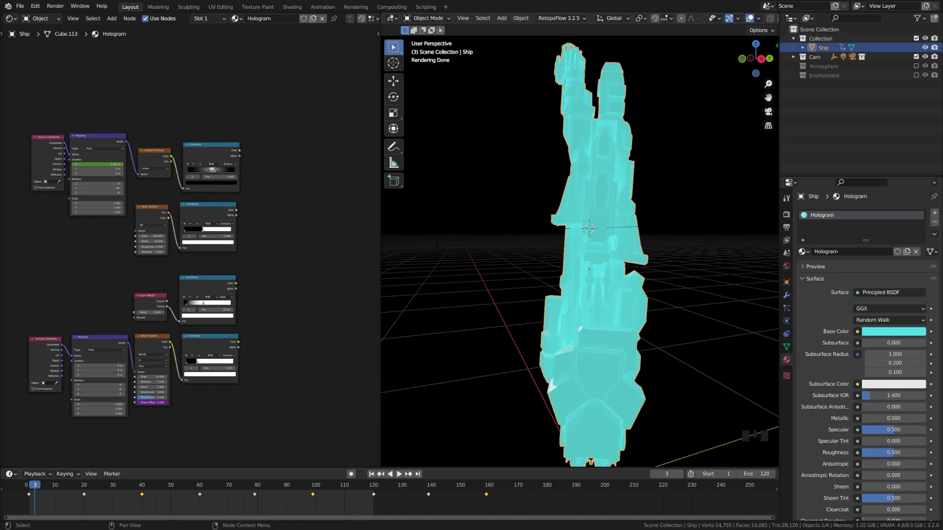
# - Frame the shader nodes and bring up the Shift+A node search to add a MixRGB
pyautogui.moveTo(262, 318); pyautogui.dragTo(162, 312)
pyautogui.scroll(3)
pyautogui.click(186, 303)
pyautogui.press('shift+a')
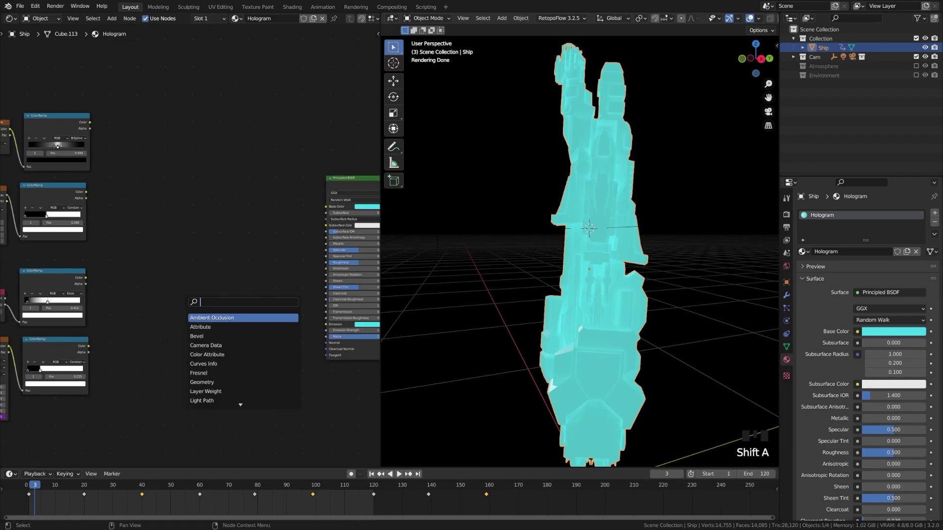
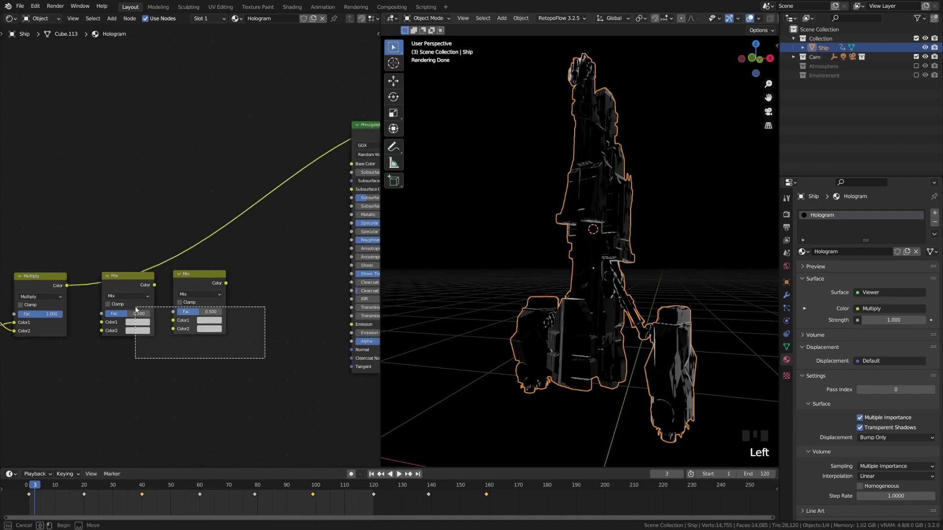
# - Link another colour-ramp mask in and insert a second Multiply MixRGB into the chain
pyautogui.click(130, 282)
pyautogui.moveTo(96, 309); pyautogui.dragTo(146, 286)
pyautogui.click(147, 286)
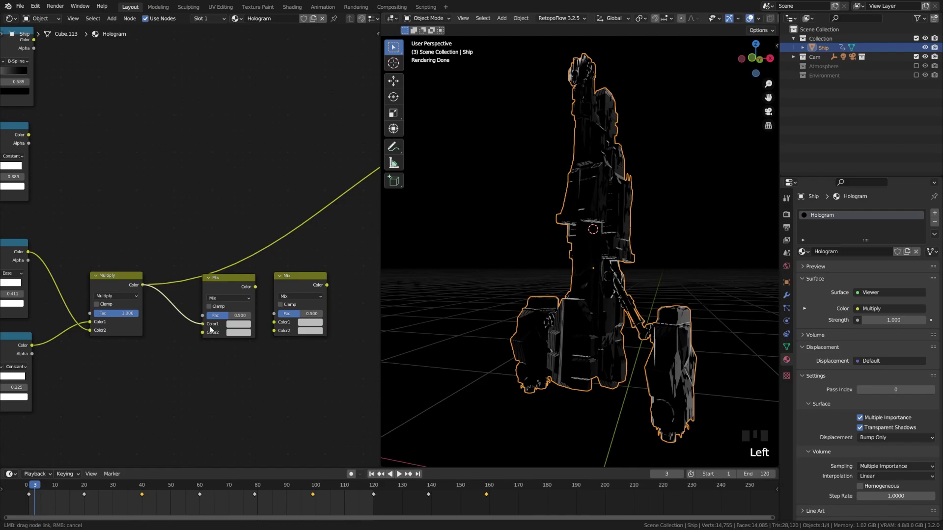
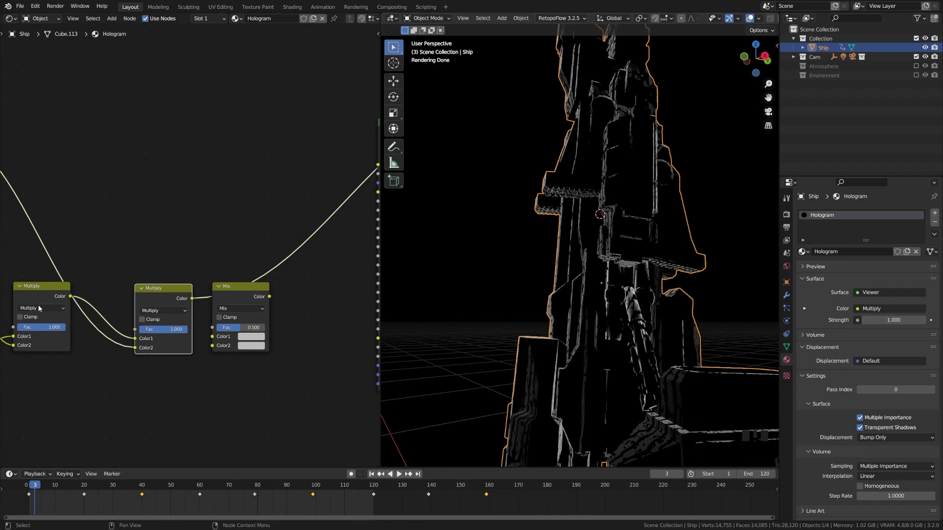
pyautogui.moveTo(240, 353); pyautogui.dragTo(123, 288)
pyautogui.click(122, 288)
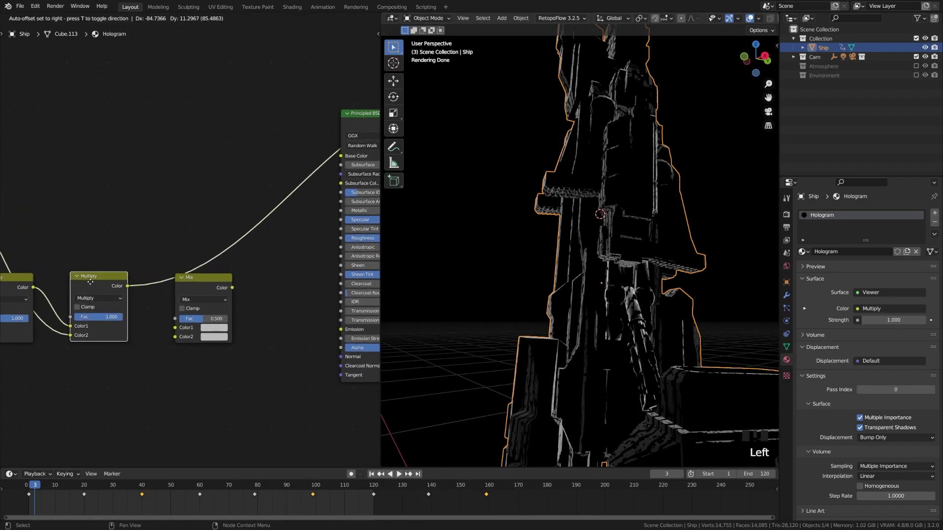
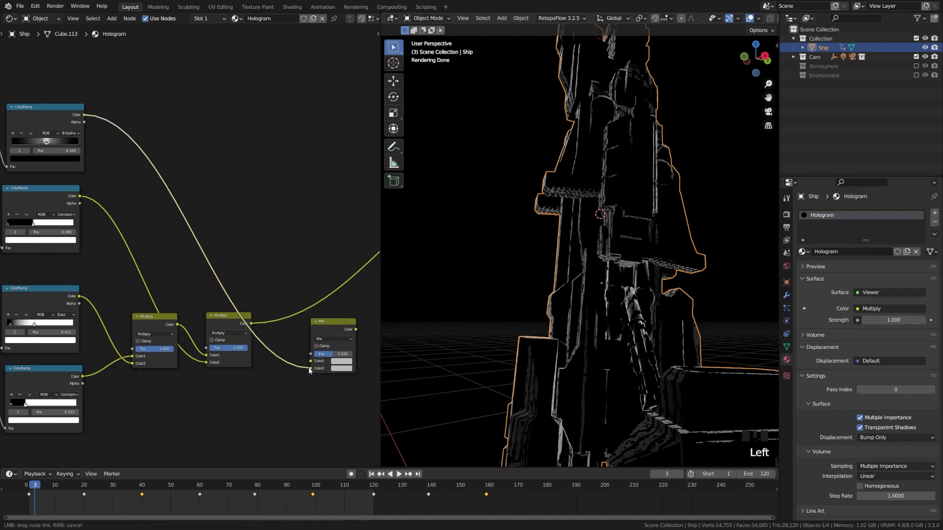
# - Feed the multiplied result into the final Mix node, set it to Add and inspect the banded ship
pyautogui.click(252, 326)
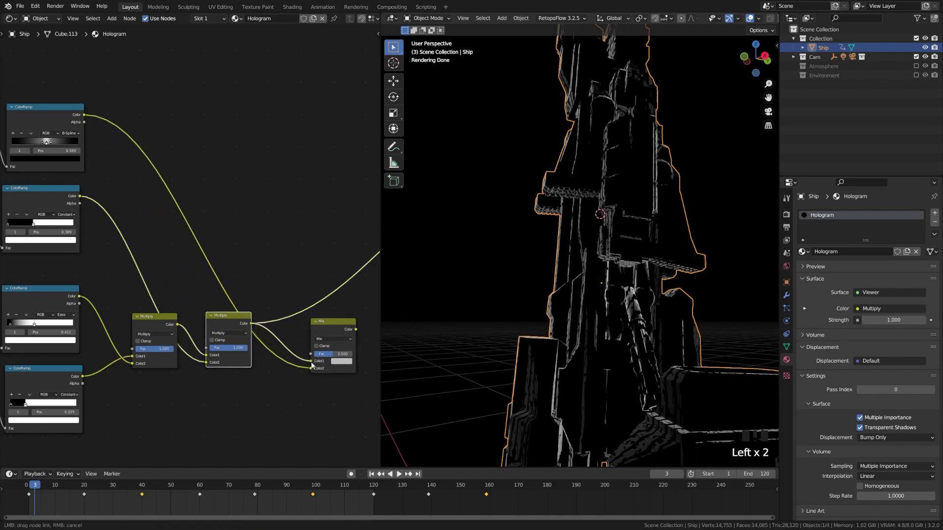
pyautogui.click(332, 332)
pyautogui.click(332, 331)
pyautogui.middleClick(330, 346)
pyautogui.scroll(3)
pyautogui.moveTo(231, 383); pyautogui.dragTo(228, 331)
pyautogui.moveTo(204, 347); pyautogui.dragTo(190, 258)
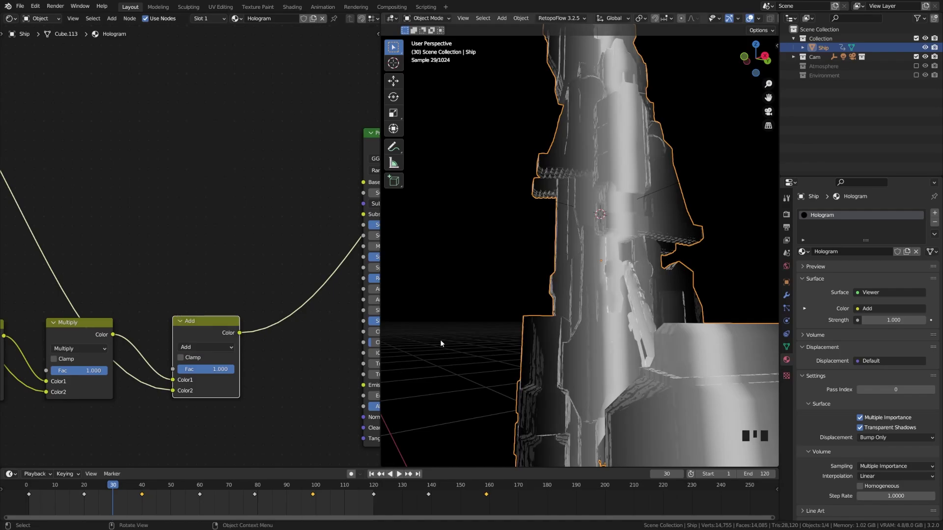
# - Frame the whole node tree and save Hologram1.blend
pyautogui.scroll(-3)
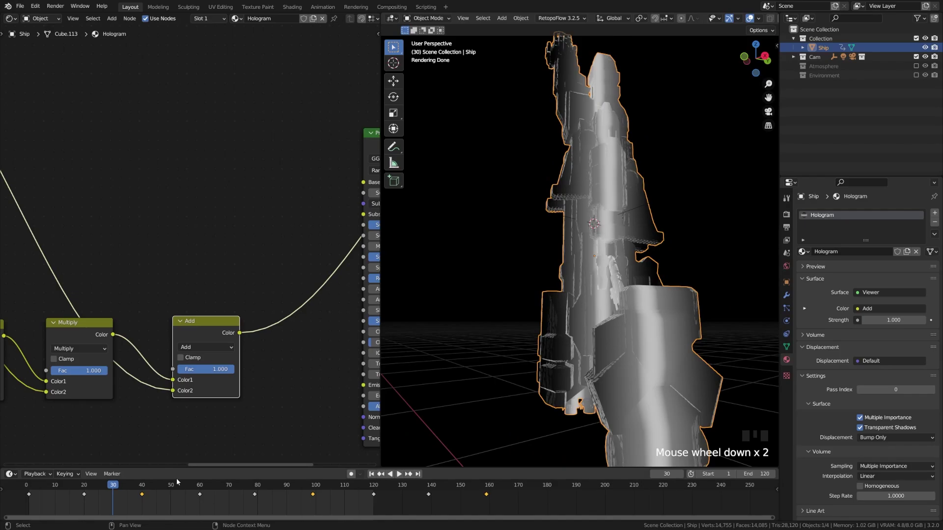
pyautogui.moveTo(105, 488); pyautogui.dragTo(323, 343)
pyautogui.press('ctrl+s')
# - Move to frame 67 and reconnect the Principled BSDF as the Material Output surface
pyautogui.scroll(-3)
pyautogui.moveTo(291, 317); pyautogui.dragTo(192, 215)
pyautogui.click(192, 215)
pyautogui.click(142, 219)
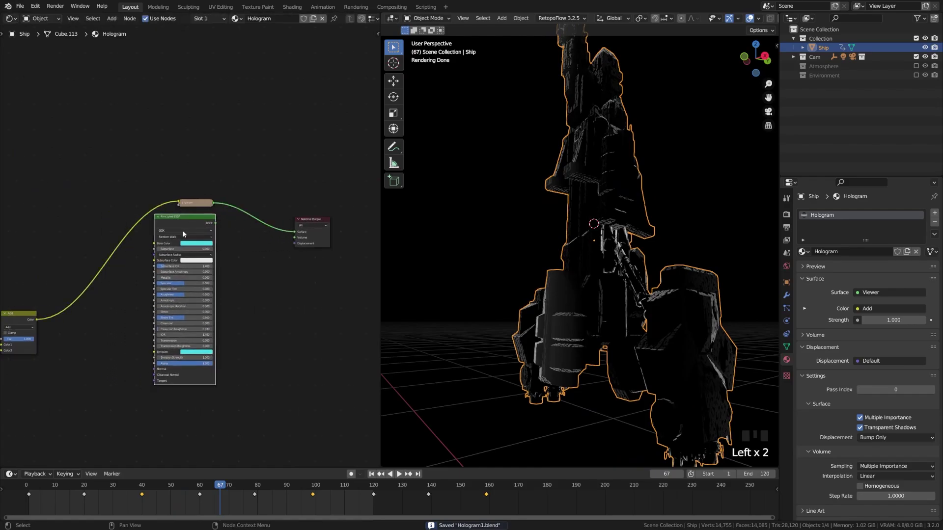
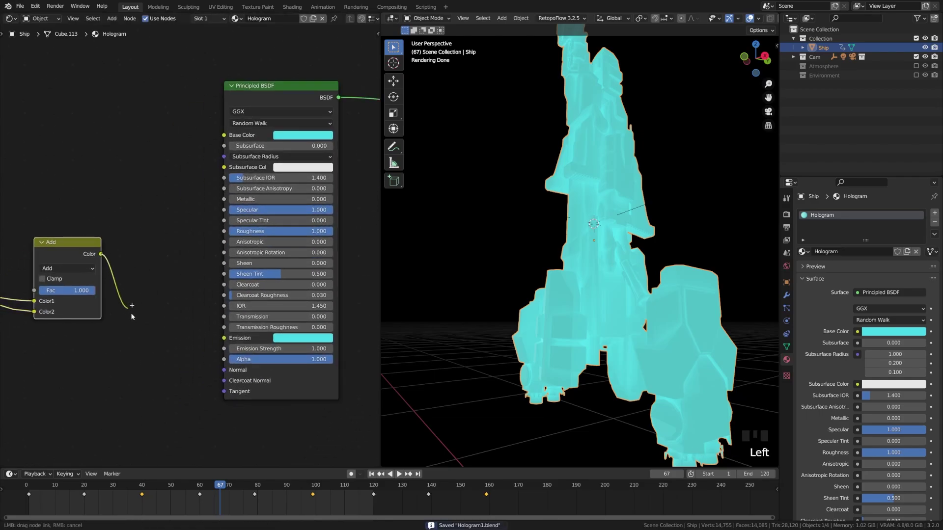
# - Wire the Add mask's Color into the Principled BSDF Alpha and scrub frames around the translucent ship
pyautogui.press('a')
pyautogui.moveTo(536, 292); pyautogui.dragTo(584, 364)
pyautogui.scroll(3)
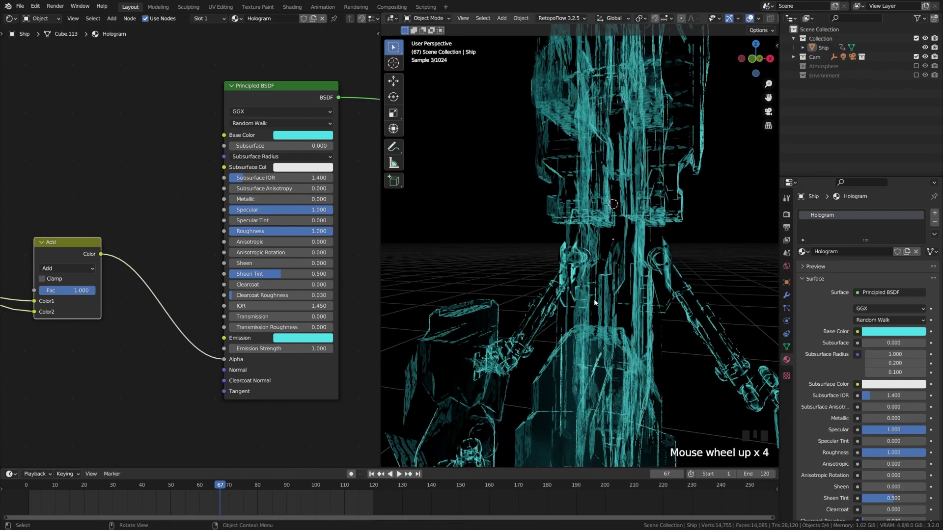
pyautogui.scroll(-3)
pyautogui.moveTo(579, 344); pyautogui.dragTo(33, 487)
pyautogui.moveTo(34, 487); pyautogui.dragTo(119, 487)
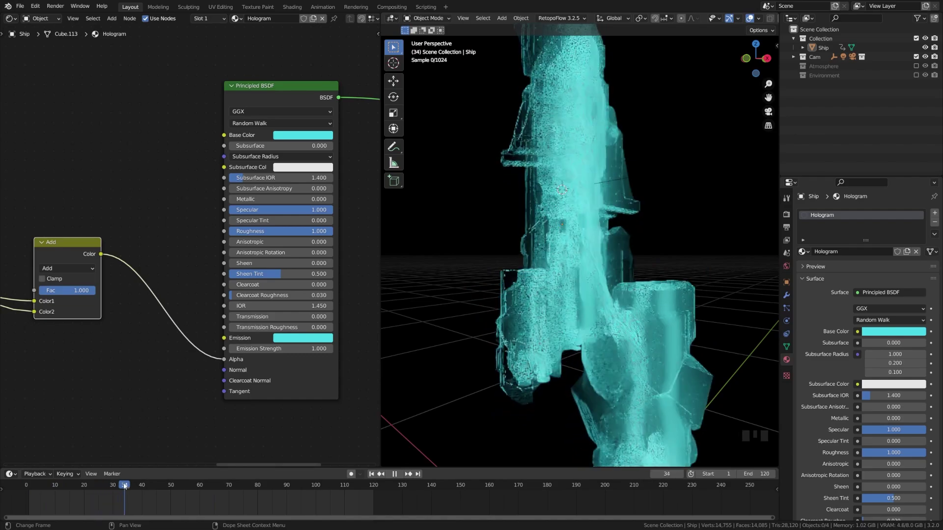
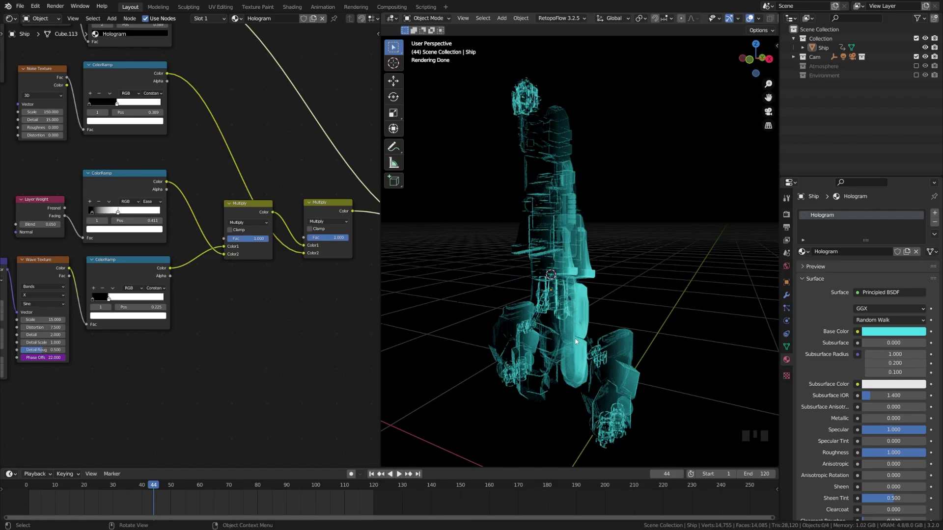
# - Enable the Environment collection and select the chamber Cylinder with its Sci-Fi-Environment material
pyautogui.click(918, 79)
pyautogui.scroll(-3)
pyautogui.scroll(-3)
pyautogui.click(613, 172)
pyautogui.click(601, 193)
# - Navigate the Sci-Fi-Environment node tree to review its texture nodes and shading
pyautogui.moveTo(625, 283); pyautogui.dragTo(560, 322)
pyautogui.click(559, 322)
pyautogui.moveTo(555, 353); pyautogui.dragTo(583, 362)
pyautogui.scroll(3)
pyautogui.moveTo(621, 395); pyautogui.dragTo(620, 328)
pyautogui.scroll(-3)
pyautogui.scroll(3)
pyautogui.moveTo(659, 301); pyautogui.dragTo(547, 346)
pyautogui.scroll(-3)
pyautogui.moveTo(570, 317); pyautogui.dragTo(563, 324)
pyautogui.press('a')
pyautogui.moveTo(655, 324); pyautogui.dragTo(698, 177)
pyautogui.click(697, 177)
pyautogui.moveTo(657, 186); pyautogui.dragTo(622, 334)
pyautogui.press('z')
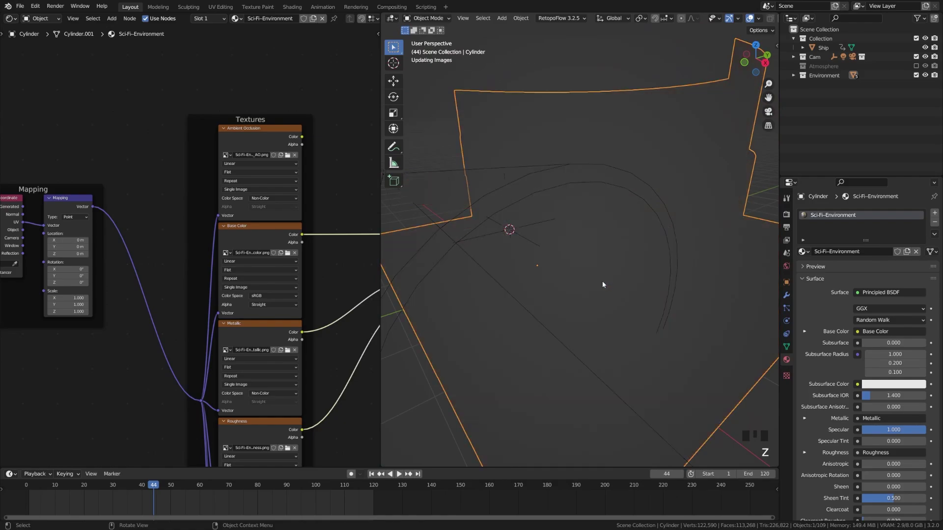
# - Reframe the scene and enable the Atmosphere collection with its Light Rays cylinder
pyautogui.moveTo(525, 302); pyautogui.dragTo(640, 287)
pyautogui.scroll(3)
pyautogui.moveTo(677, 324); pyautogui.dragTo(861, 79)
pyautogui.click(920, 68)
# - Select Cylinder.001 and view the chamber with rendered lighting around the hologram ship
pyautogui.moveTo(596, 217); pyautogui.dragTo(598, 263)
pyautogui.scroll(-3)
pyautogui.press('ctrl+s')
pyautogui.moveTo(493, 249); pyautogui.dragTo(514, 226)
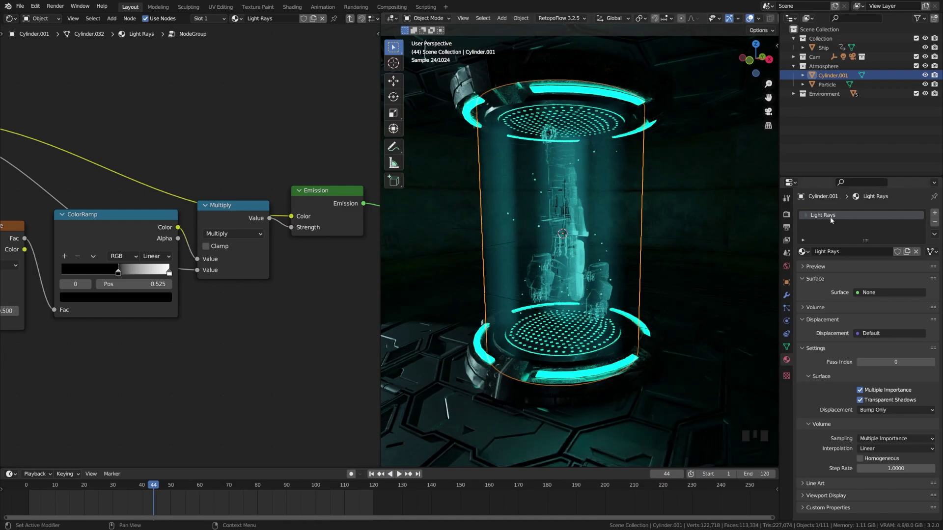
# - Switch to solid shading and isolate the Light Rays cylinder on its own
pyautogui.press('z')
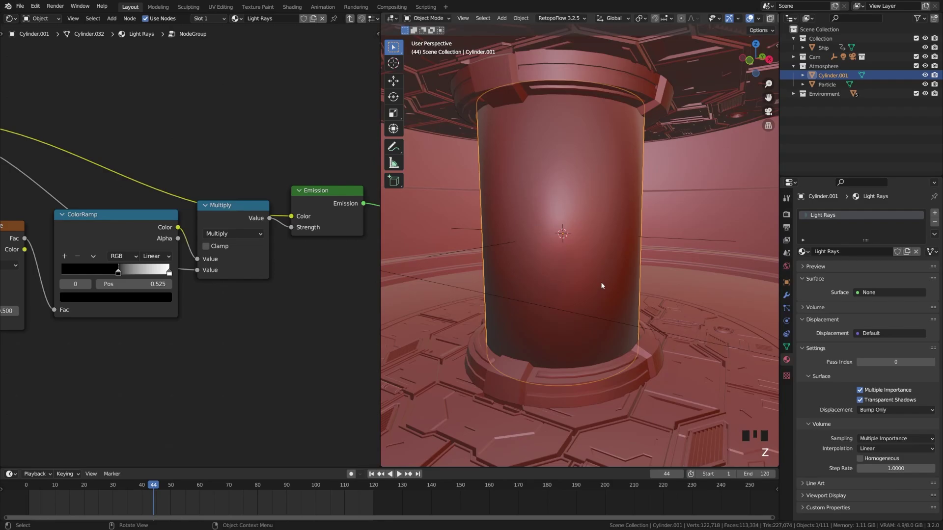
pyautogui.press('z')
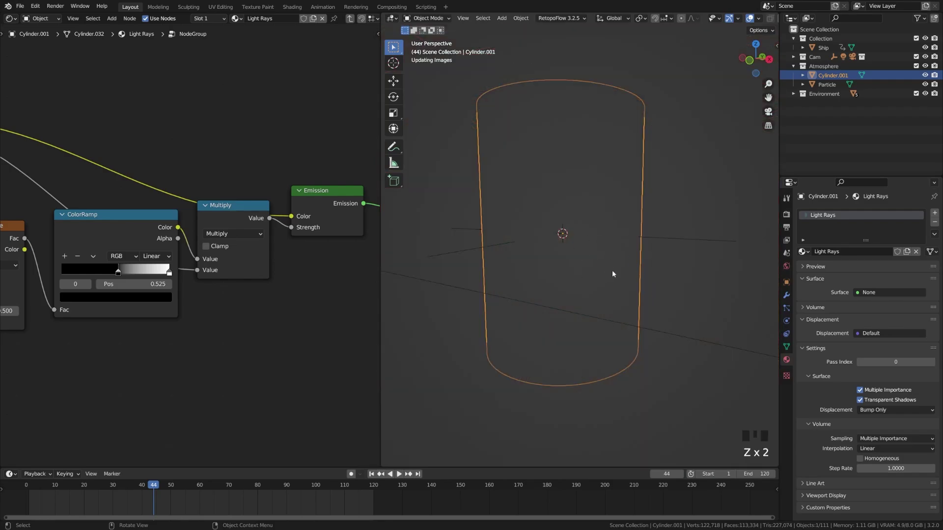
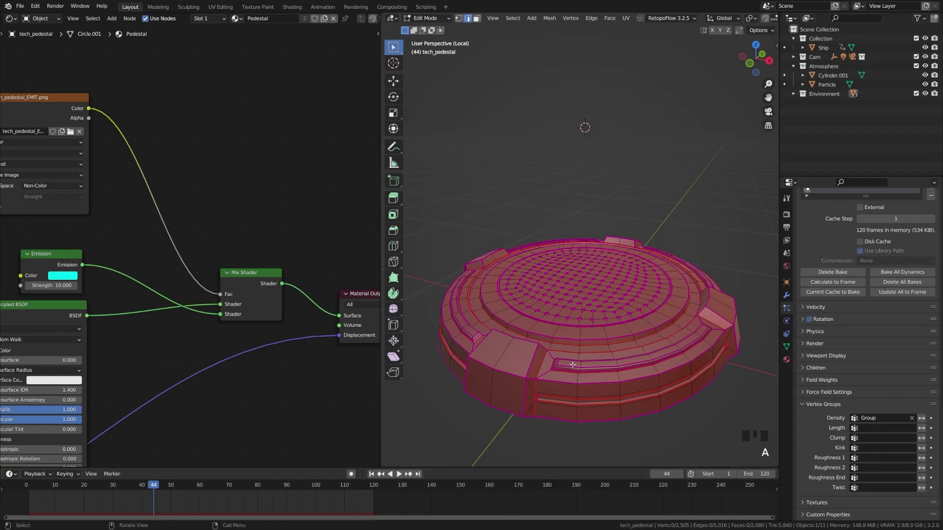
# - Leave Edit Mode on the pedestal and orbit to watch particles drift up under 0.1 m/s² gravity
pyautogui.press('Tab')
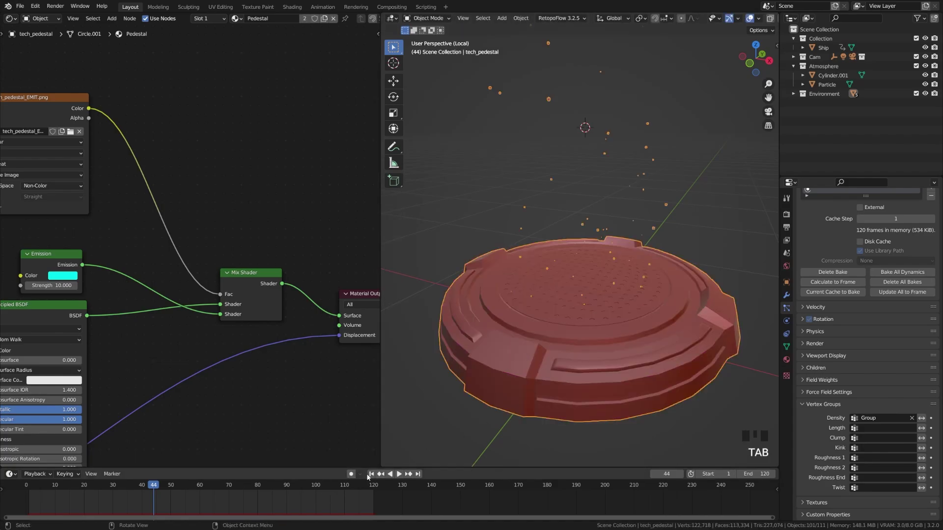
pyautogui.moveTo(382, 477); pyautogui.dragTo(611, 340)
pyautogui.moveTo(611, 339); pyautogui.dragTo(399, 479)
pyautogui.moveTo(399, 479); pyautogui.dragTo(558, 316)
pyautogui.moveTo(558, 316); pyautogui.dragTo(571, 319)
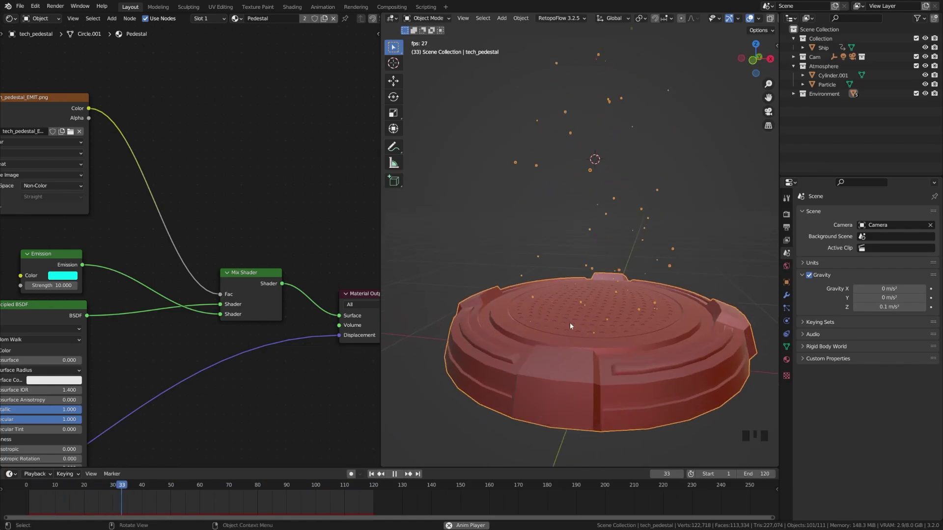